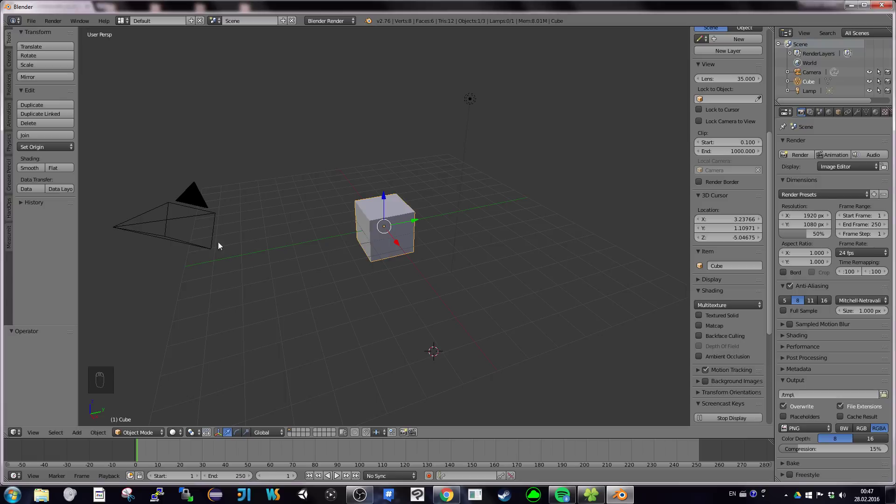
- Show the Measureit tool-shelf tab and scroll the N panel to the Screencast Keys settings
{"action": "left_click_drag", "start_coordinate": [15, 240], "coordinate": [25, 196]}
{"action": "key", "text": "t"}
{"action": "key", "text": "t"}
{"action": "key", "text": "t"}
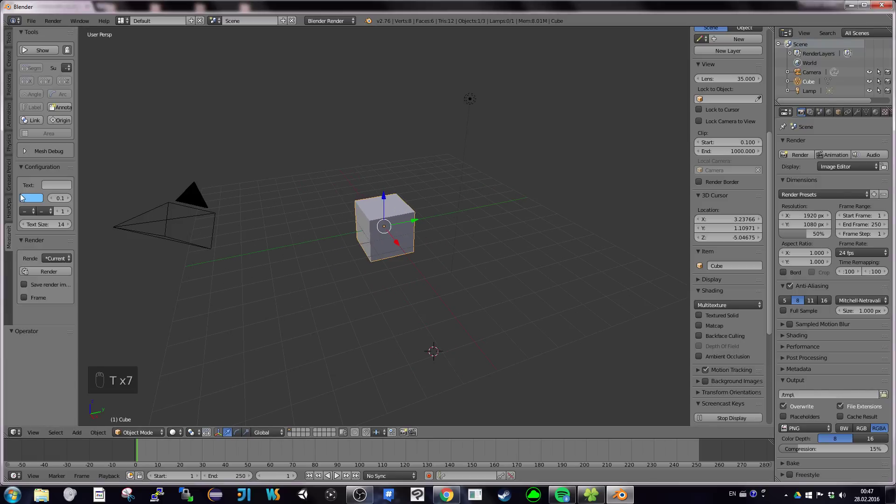
{"action": "key", "text": "t"}
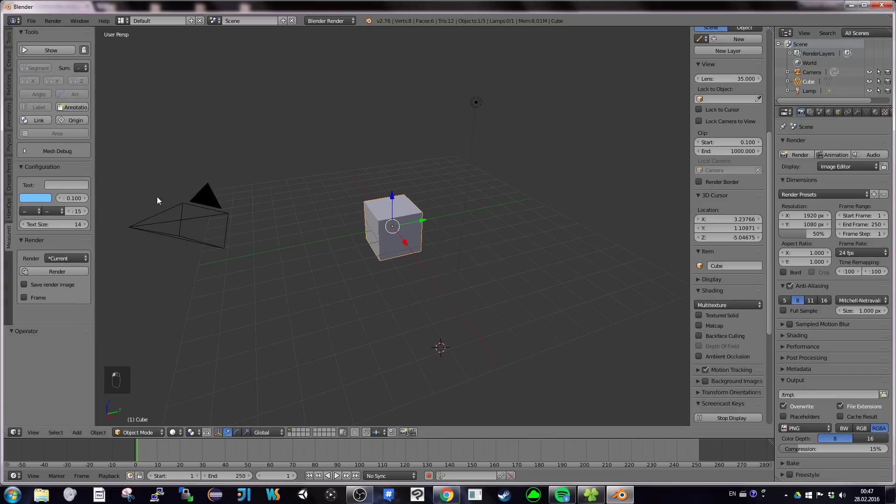
{"action": "key", "text": "n"}
{"action": "key", "text": "n"}
{"action": "key", "text": "n"}
{"action": "key", "text": "n"}
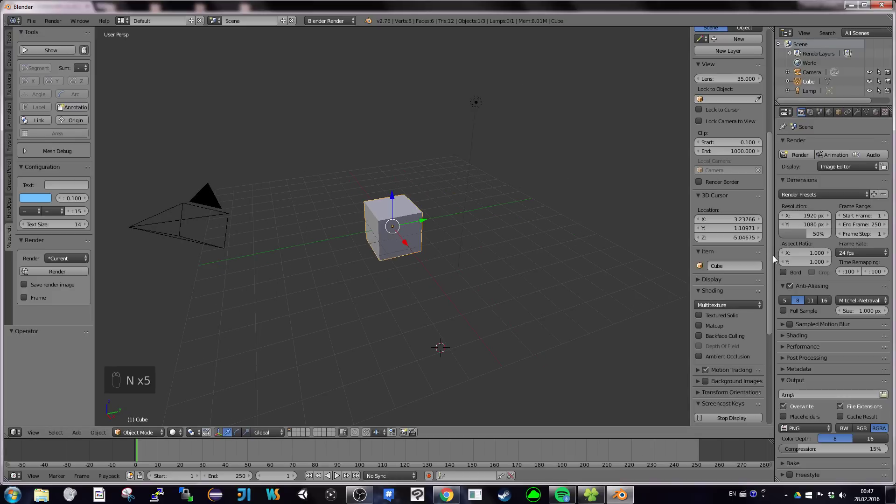
- Grab the cube with G, nudge it to a new spot and orbit the view around it
{"action": "left_click_drag", "start_coordinate": [776, 259], "coordinate": [747, 417]}
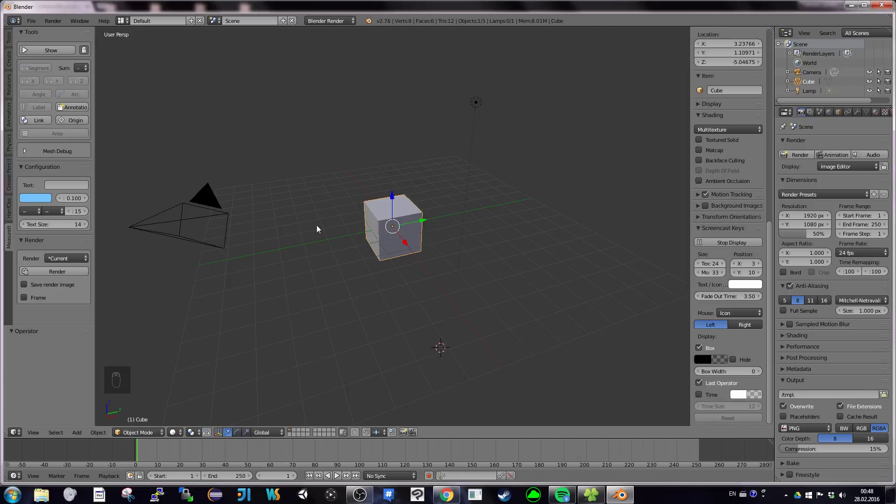
{"action": "left_click_drag", "start_coordinate": [771, 379], "coordinate": [429, 256]}
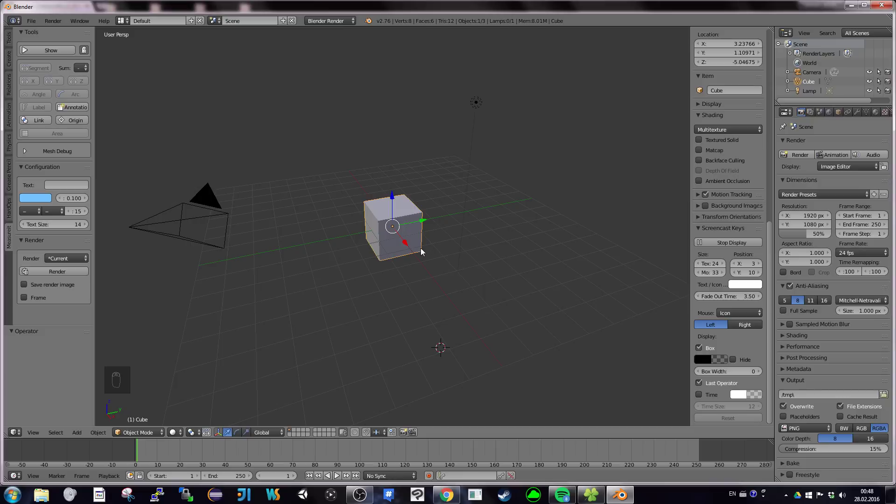
{"action": "key", "text": "g"}
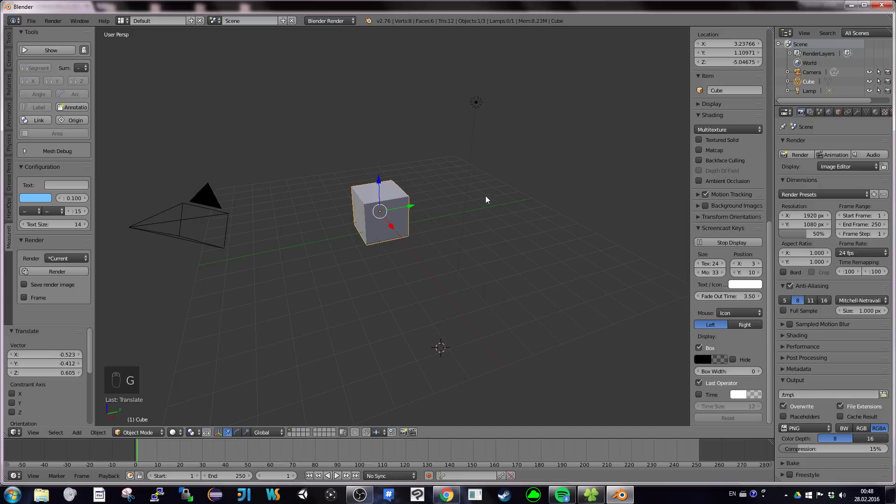
{"action": "left_click_drag", "start_coordinate": [495, 204], "coordinate": [501, 208]}
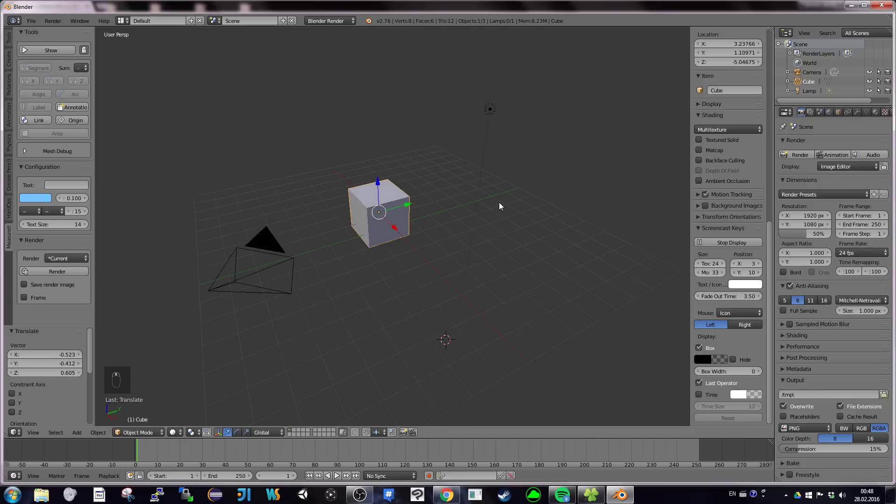
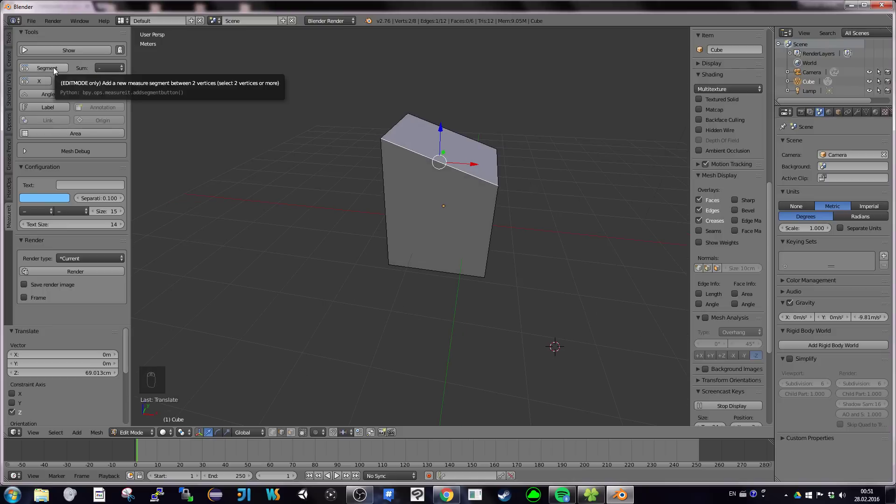
- Add a MeasureIt Segment measurement between the two selected top vertices
{"action": "left_click", "coordinate": [57, 71]}
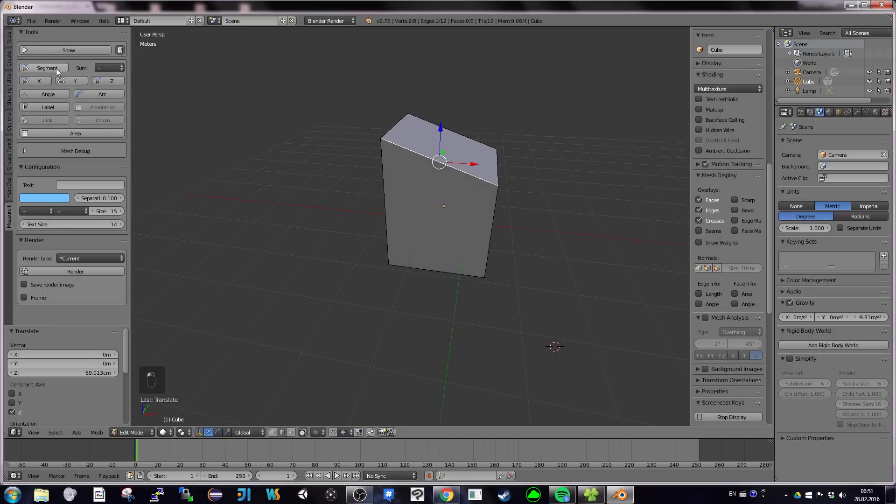
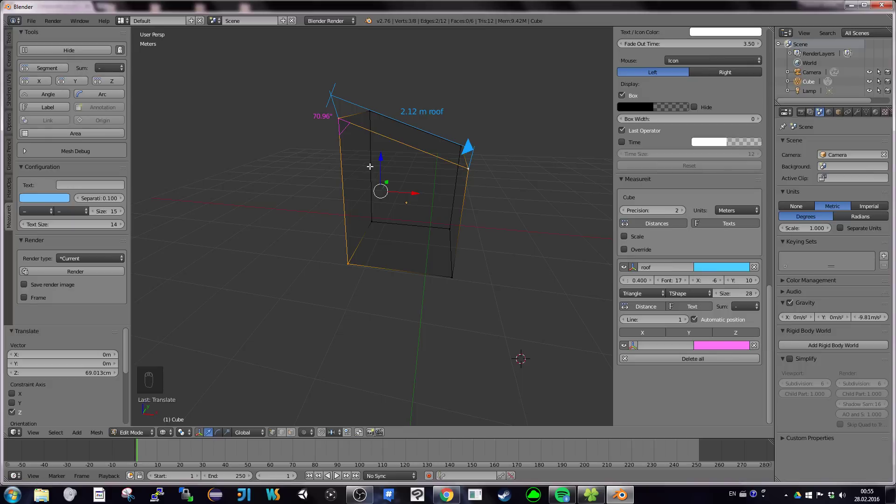
- Move the selected top edge along Z so the 2.12 m and 70.96° readouts follow it
{"action": "key", "text": "g"}
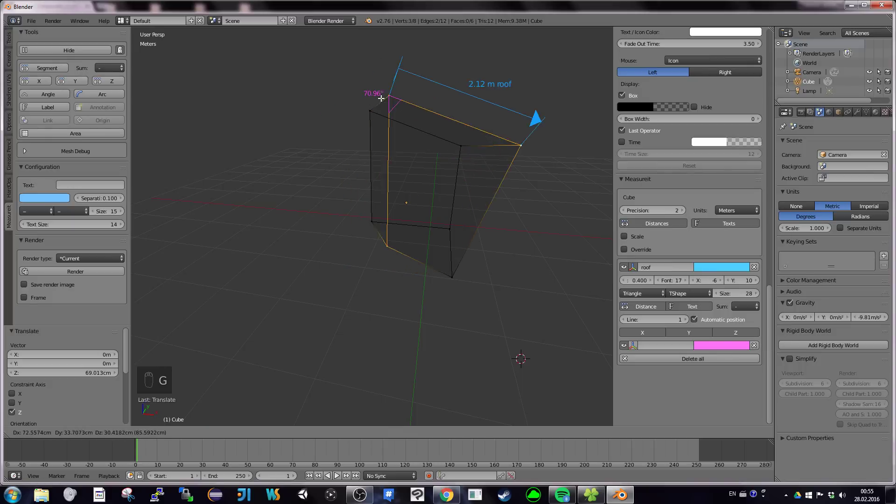
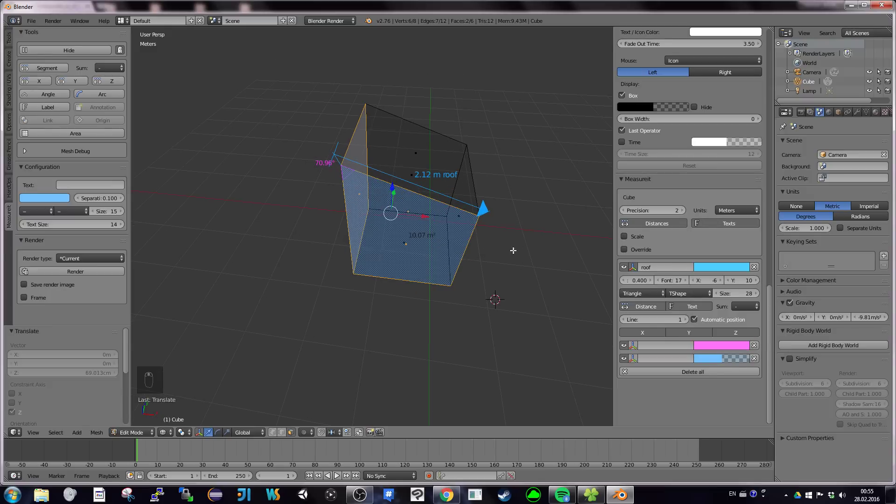
{"action": "key", "text": "Tab"}
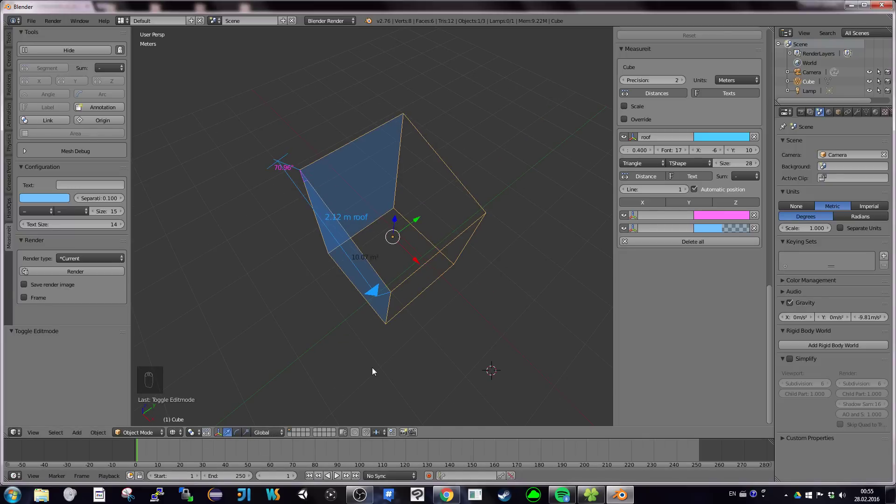
{"action": "middle_click", "coordinate": [375, 371]}
{"action": "key", "text": "Tab"}
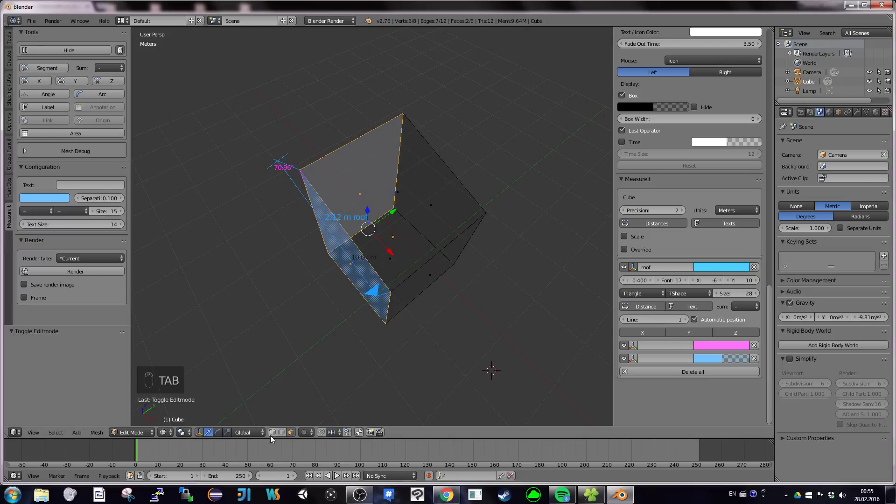
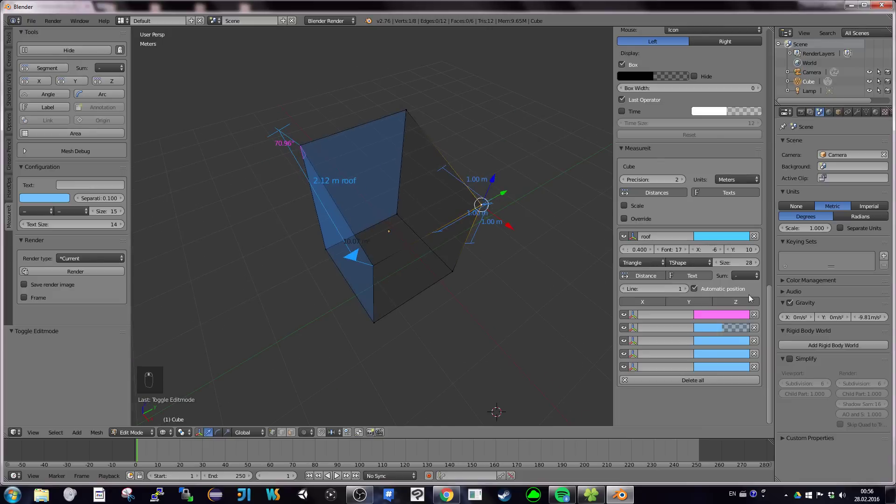
{"action": "middle_click", "coordinate": [776, 376]}
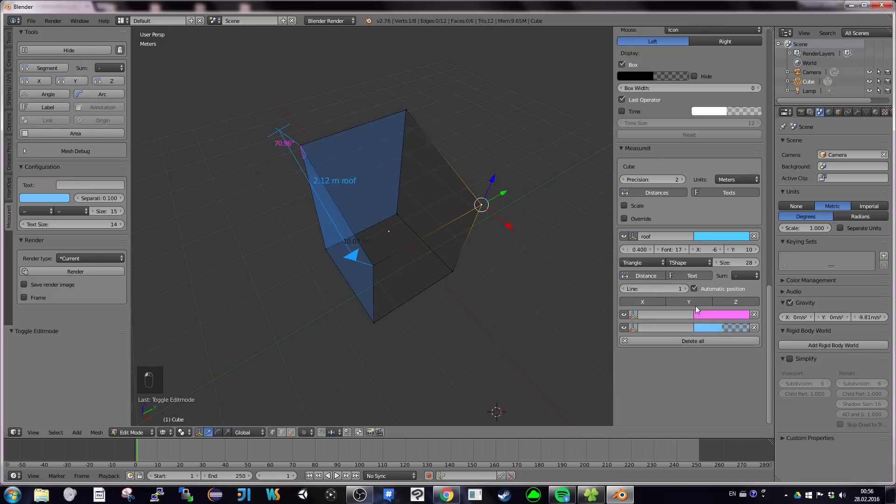
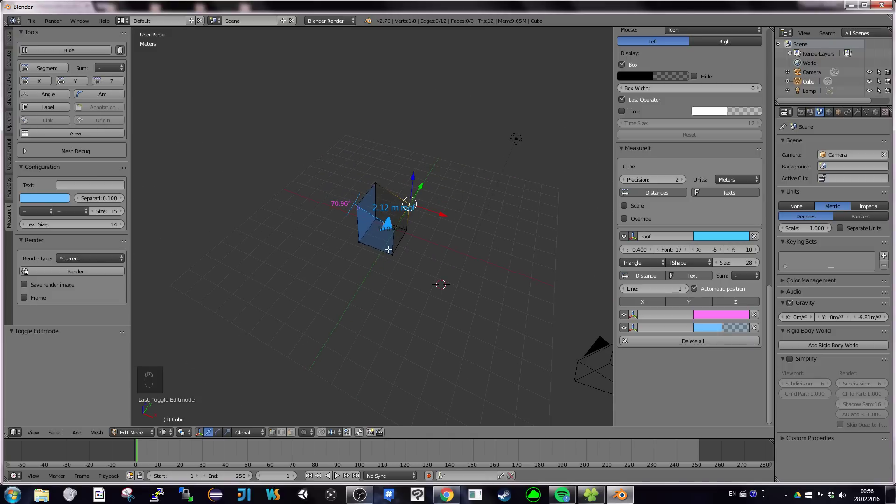
- Leave Edit Mode and move the cube away from the scene centre
{"action": "key", "text": "Tab"}
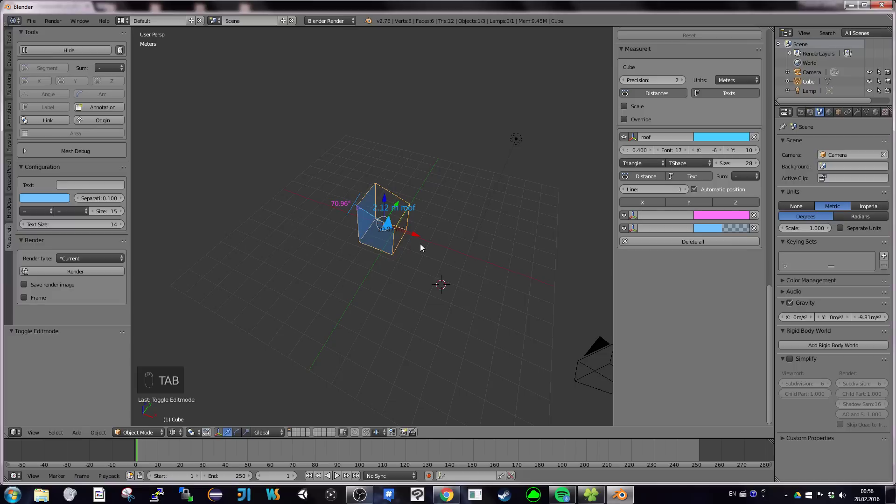
{"action": "key", "text": "z"}
{"action": "key", "text": "g"}
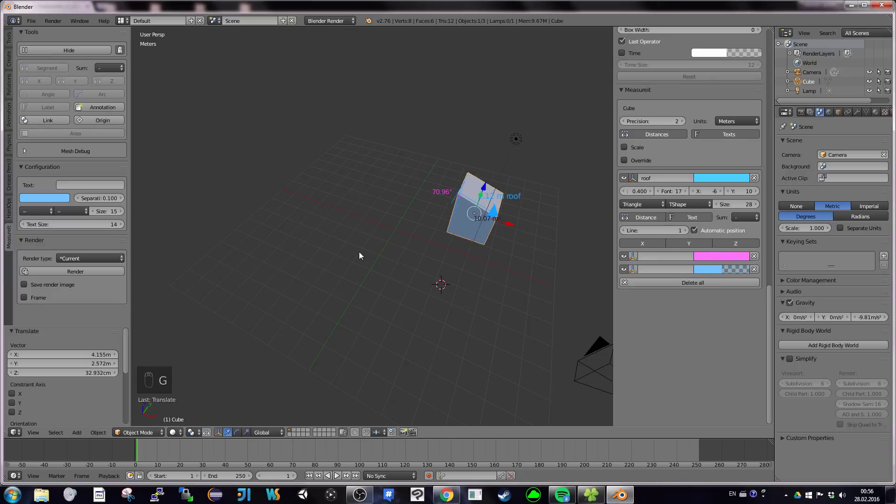
- Add a mesh cylinder, rotate it onto its side, bring it closer and enter Edit Mode with nothing selected
{"action": "key", "text": "shift+a"}
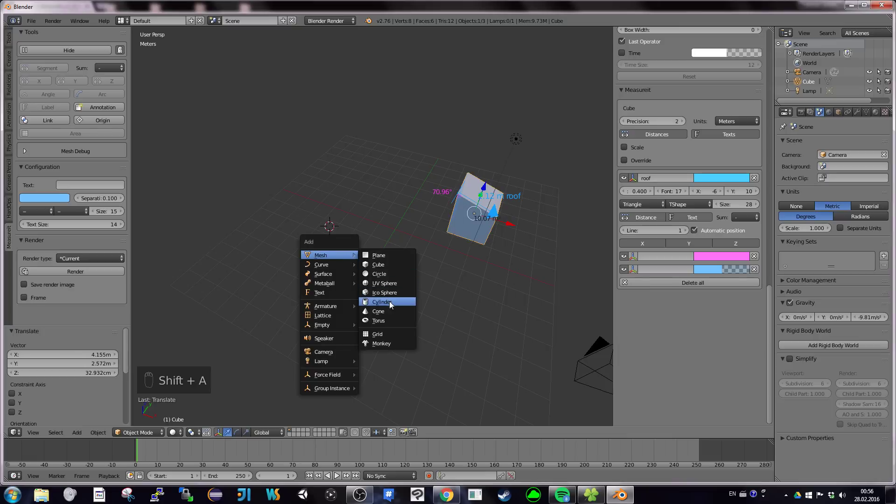
{"action": "key", "text": "r"}
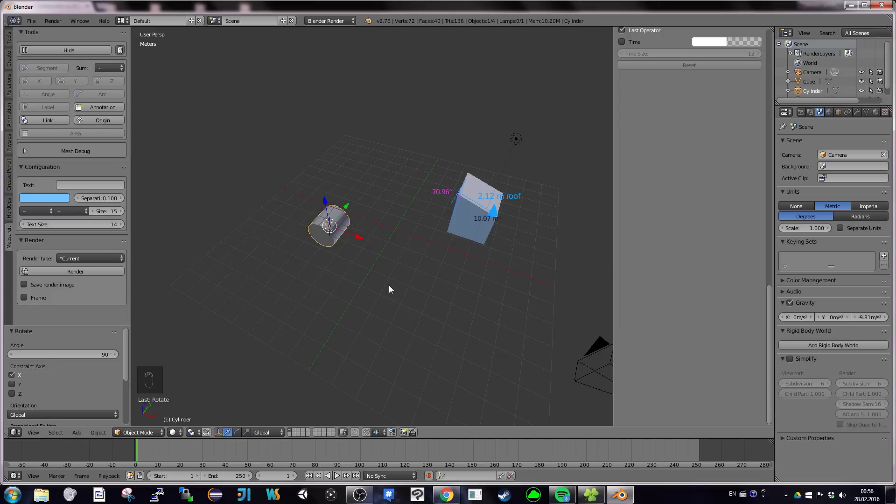
{"action": "key", "text": "g"}
{"action": "key", "text": "Tab"}
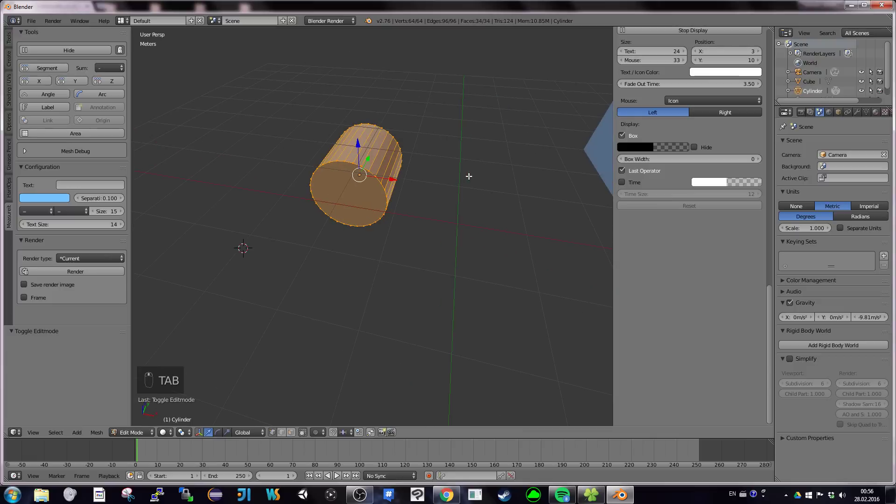
{"action": "key", "text": "a"}
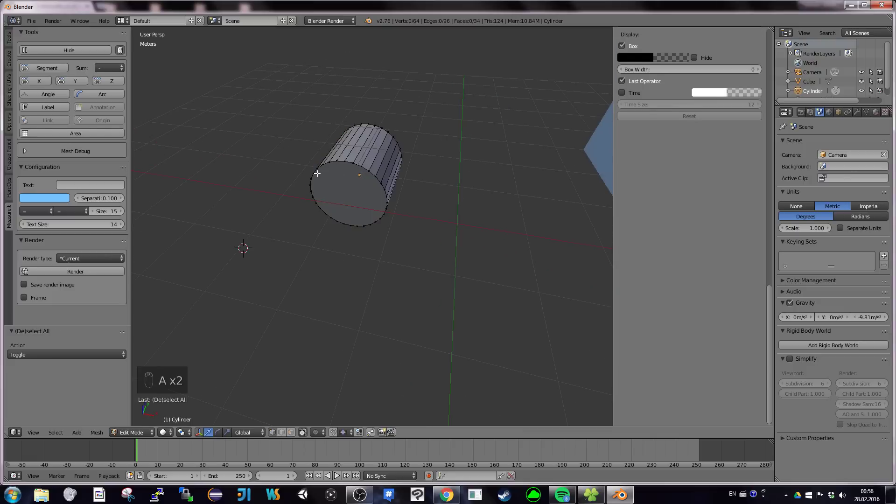
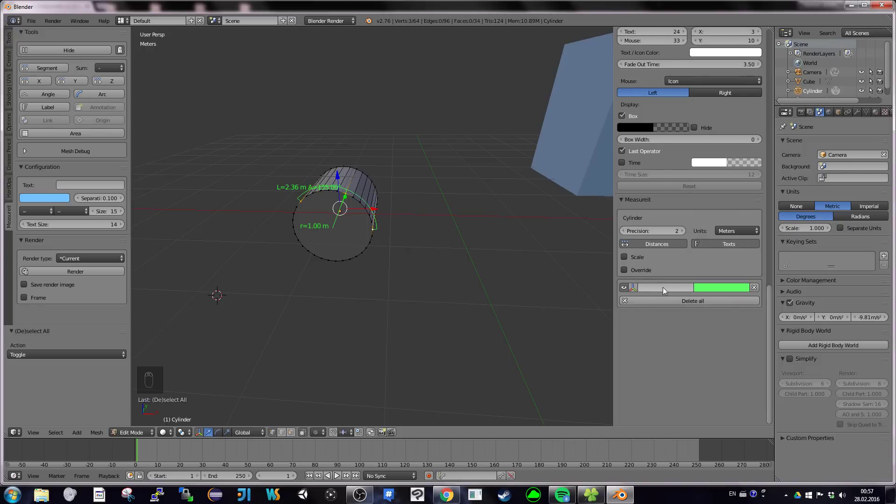
- Raise the arc measurement's separation to 0.640 so it sits farther from the cylinder
{"action": "left_click_drag", "start_coordinate": [670, 299], "coordinate": [636, 293]}
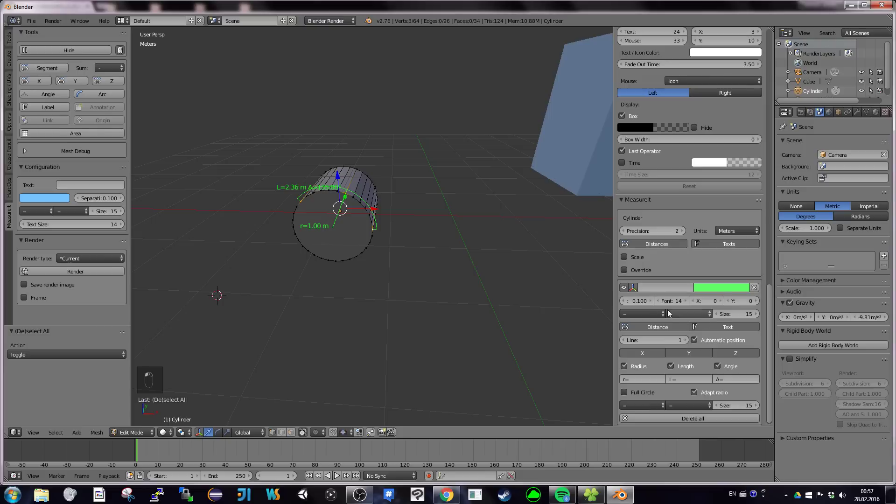
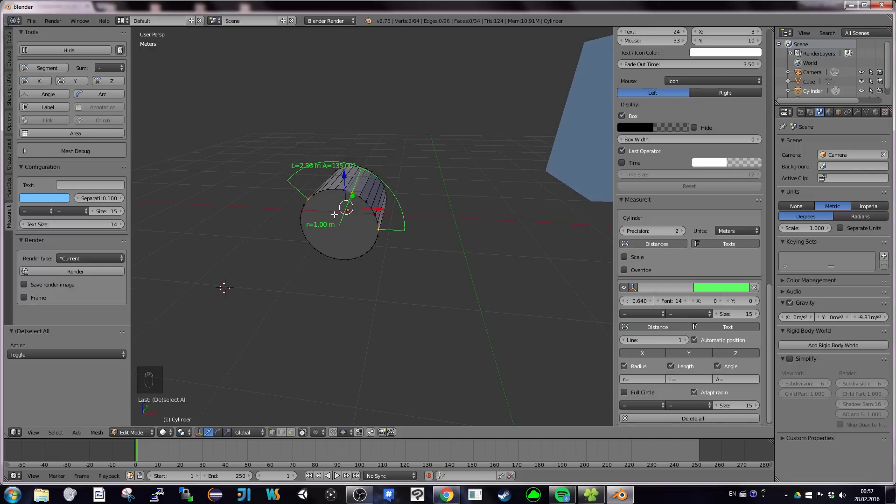
{"action": "middle_click", "coordinate": [779, 315]}
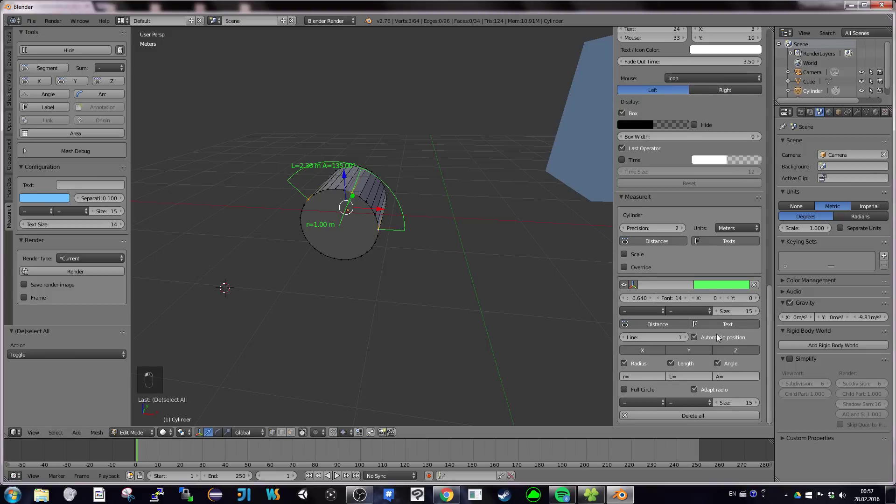
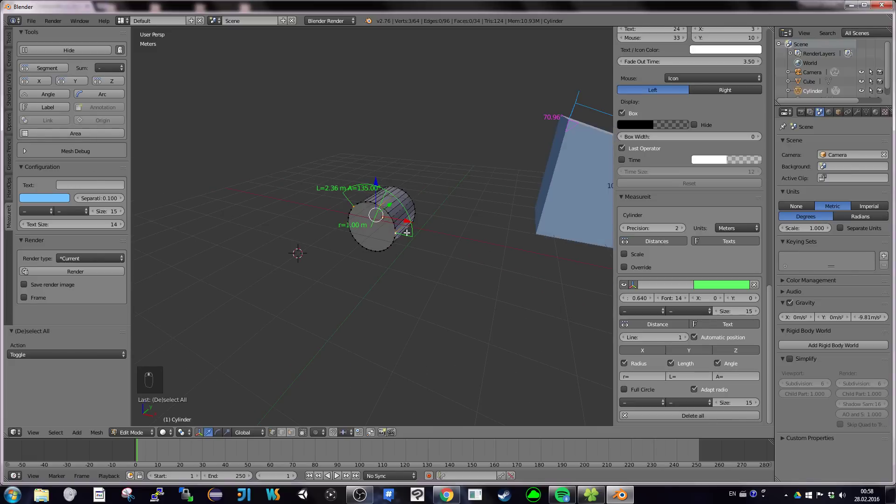
- Move the cylinder in Object Mode and add a yellow 4.90 m distance-to-origin line from it
{"action": "key", "text": "Tab"}
{"action": "left_click_drag", "start_coordinate": [394, 236], "coordinate": [401, 225]}
{"action": "key", "text": "g"}
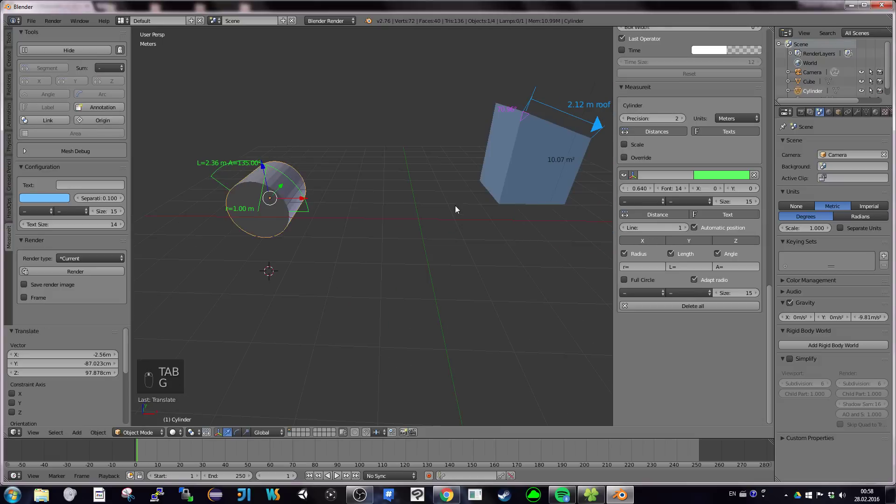
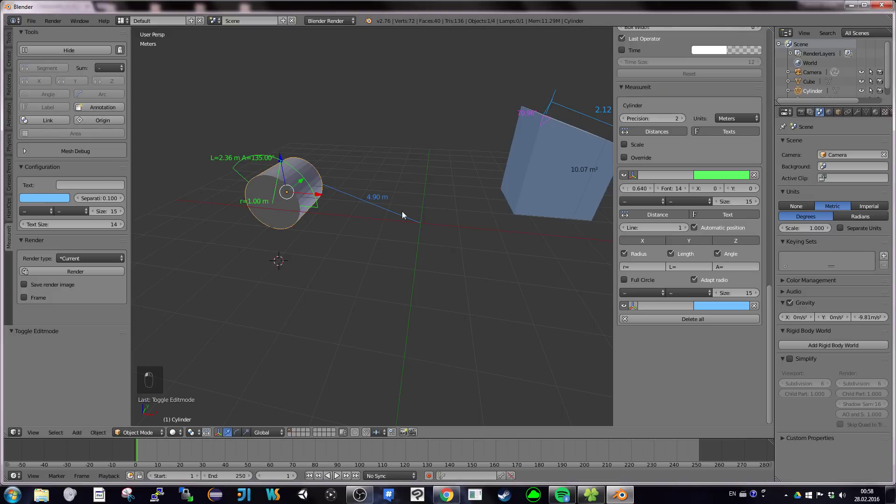
{"action": "middle_click", "coordinate": [721, 308]}
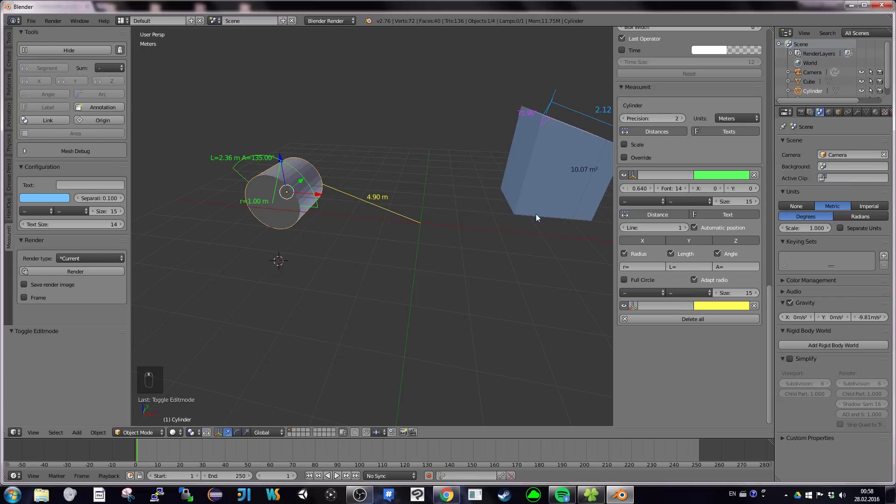
{"action": "left_click_drag", "start_coordinate": [496, 178], "coordinate": [478, 221]}
- Add a yellow 2.88 m distance-to-origin line from the cube and orbit to view it
{"action": "key", "text": "Tab"}
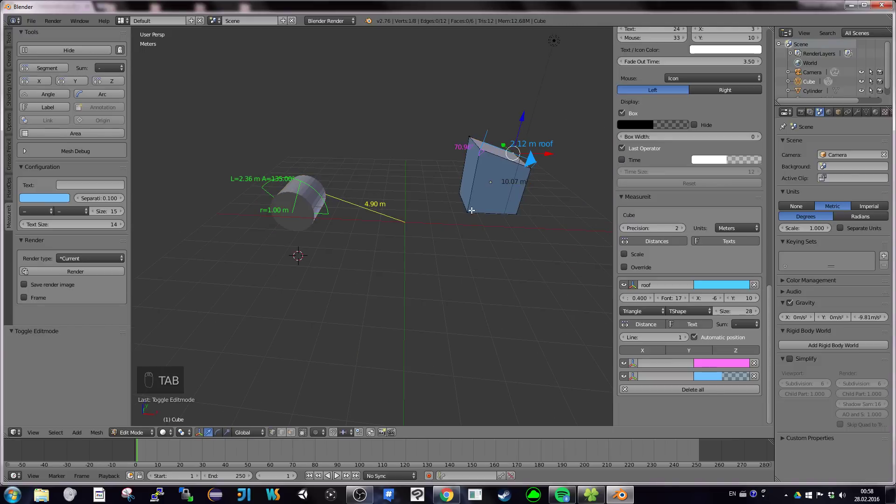
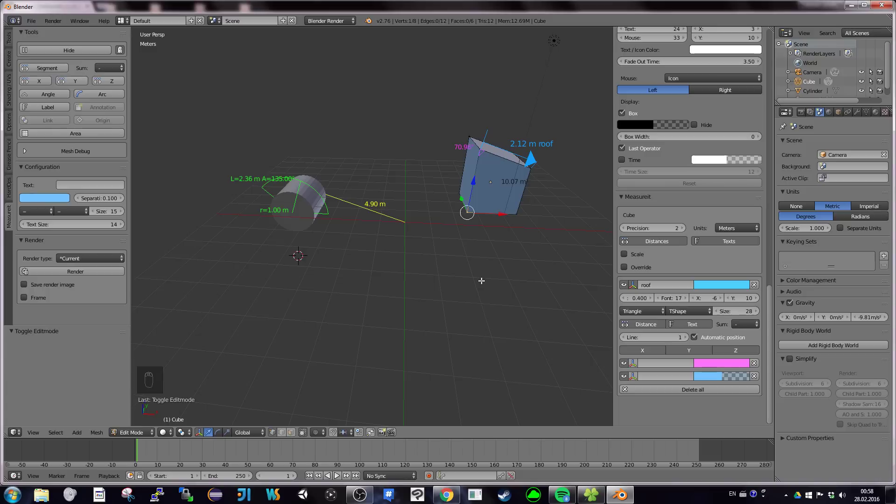
{"action": "key", "text": "Tab"}
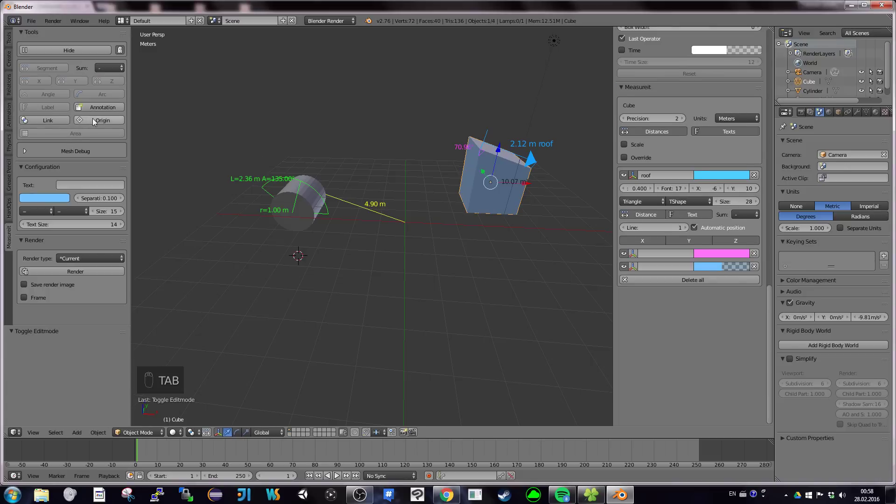
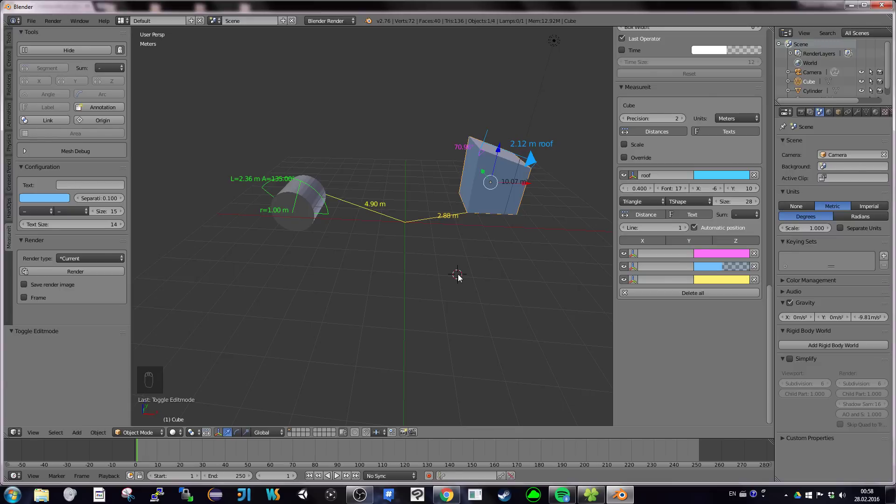
{"action": "middle_click", "coordinate": [461, 278]}
{"action": "scroll", "scroll_direction": "up", "scroll_amount": 3}
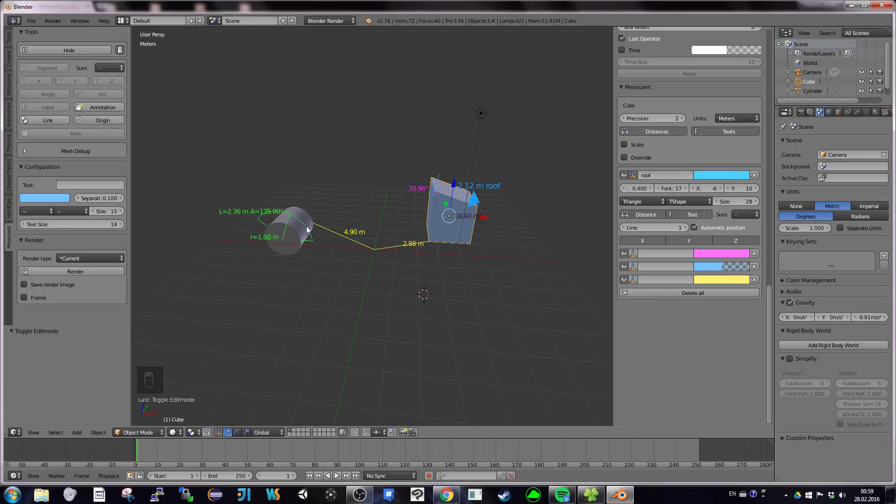
- Lift the cube and then the cylinder upward above the ground along Z
{"action": "key", "text": "g"}
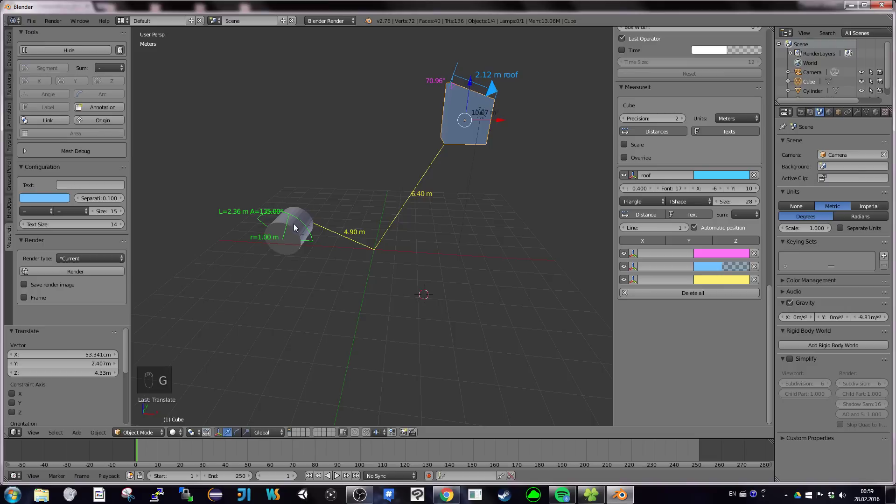
{"action": "right_click", "coordinate": [293, 230]}
{"action": "key", "text": "g"}
{"action": "right_click", "coordinate": [318, 94]}
{"action": "right_click", "coordinate": [318, 108]}
{"action": "key", "text": "shift+c"}
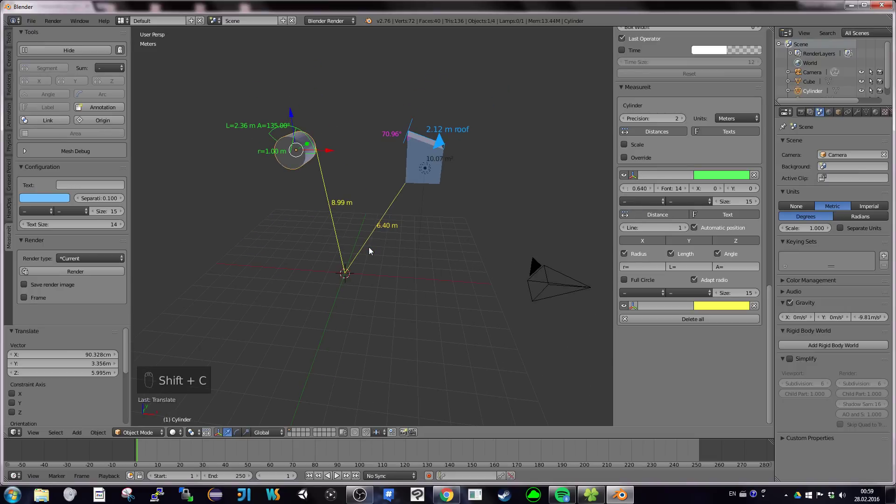
- Add a mesh plane beneath them and scale it into a wide floor
{"action": "key", "text": "shift+a"}
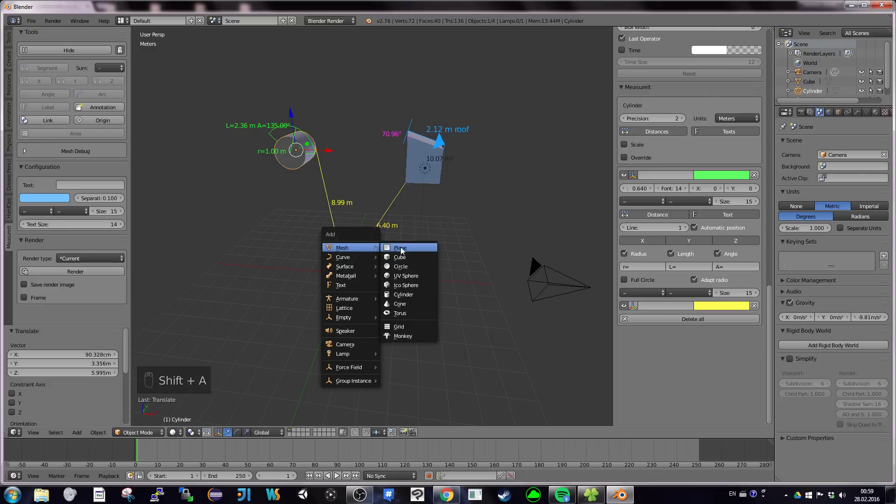
{"action": "key", "text": "s"}
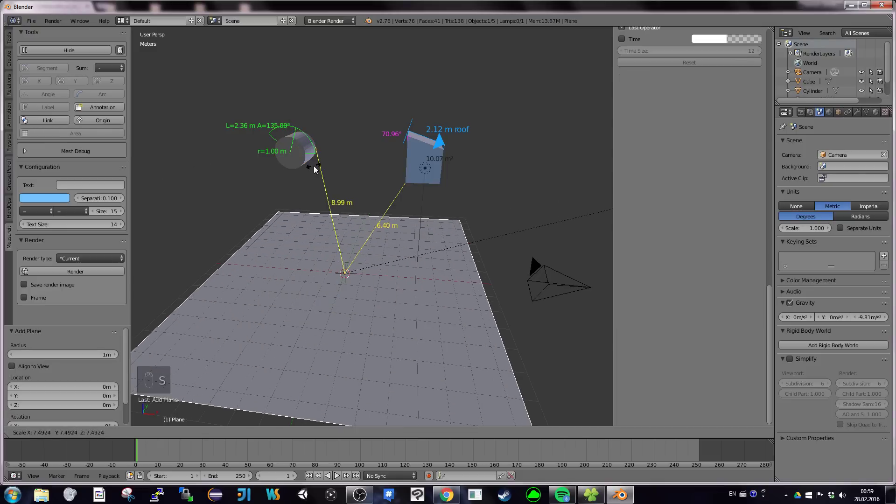
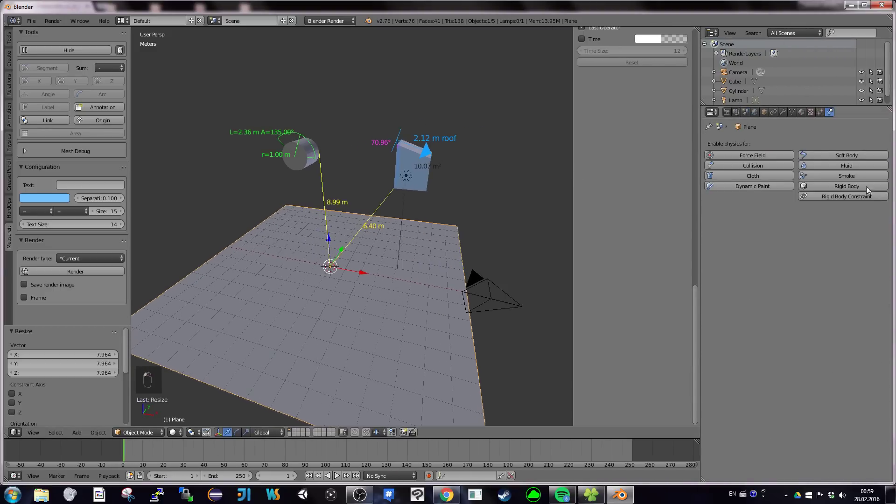
- Make the plane a Passive rigid body, the cylinder Active, and scrub the timeline to watch them fall
{"action": "left_click_drag", "start_coordinate": [381, 292], "coordinate": [626, 265]}
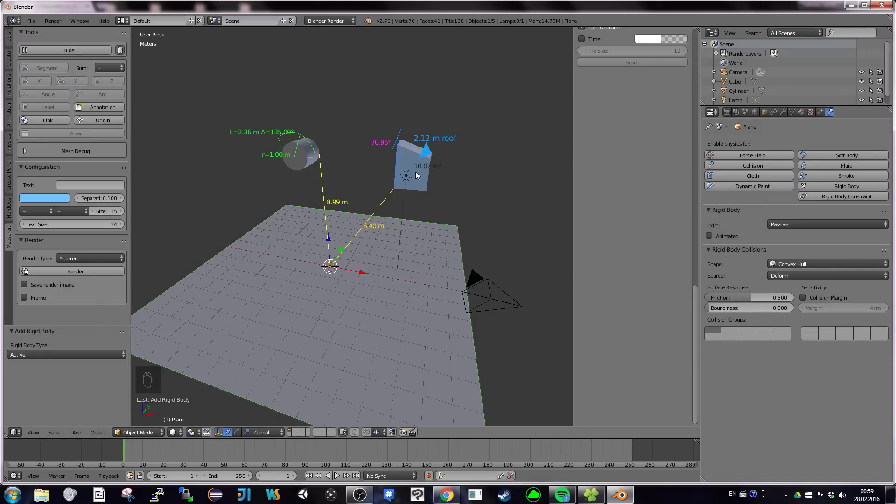
{"action": "left_click_drag", "start_coordinate": [853, 191], "coordinate": [621, 212]}
{"action": "middle_click", "coordinate": [301, 148]}
{"action": "left_click_drag", "start_coordinate": [854, 188], "coordinate": [598, 256]}
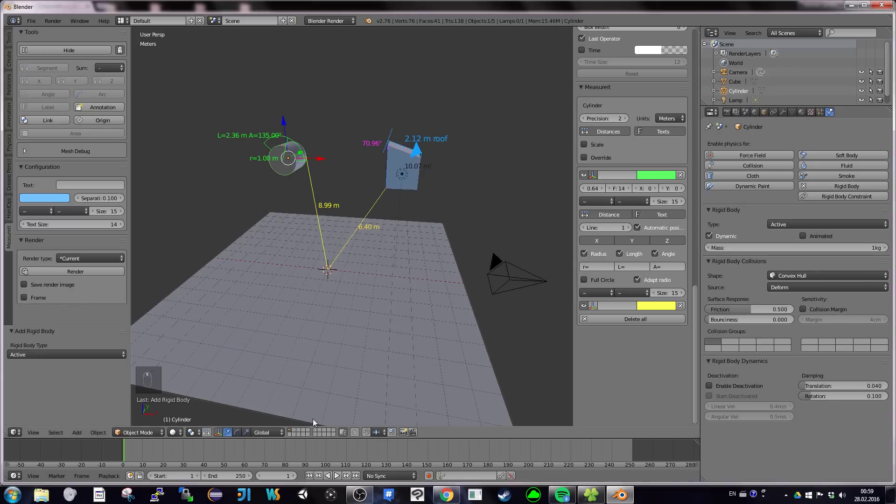
{"action": "left_click_drag", "start_coordinate": [340, 479], "coordinate": [376, 256]}
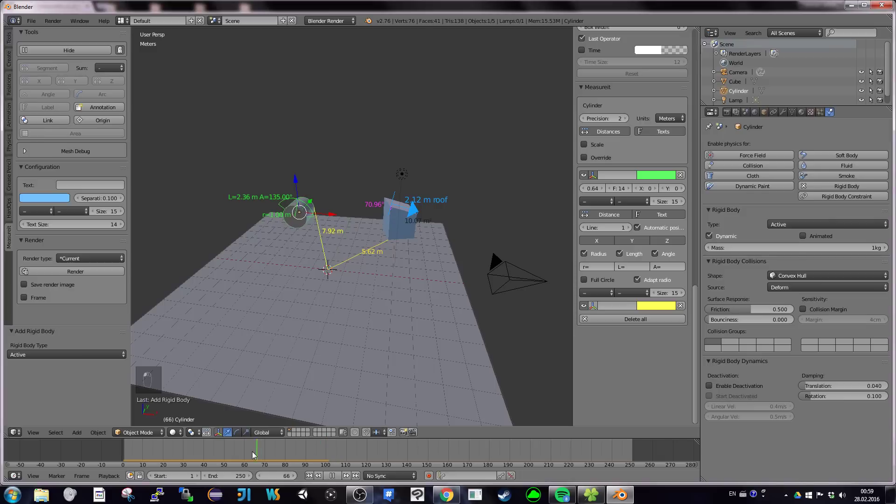
- Rewind to the start frame with the objects raised, then switch to the camera view (Numpad 0)
{"action": "left_click", "coordinate": [184, 451]}
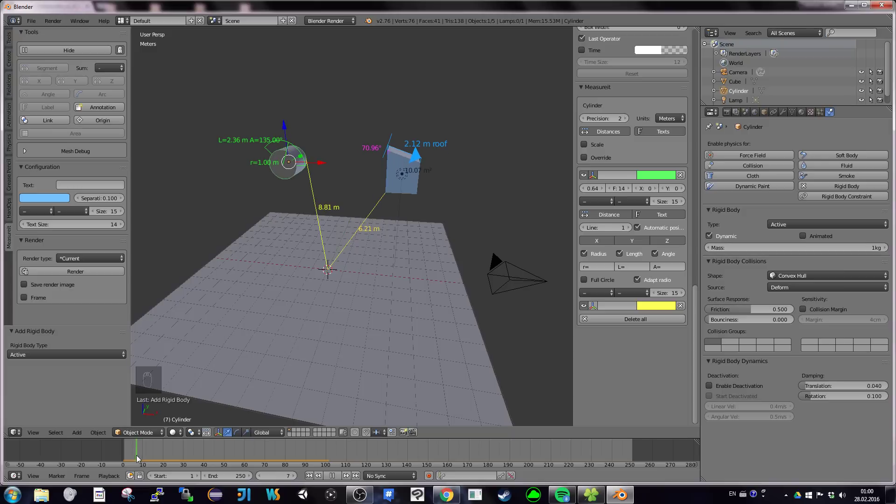
{"action": "left_click_drag", "start_coordinate": [421, 244], "coordinate": [484, 277]}
{"action": "middle_click", "coordinate": [468, 264]}
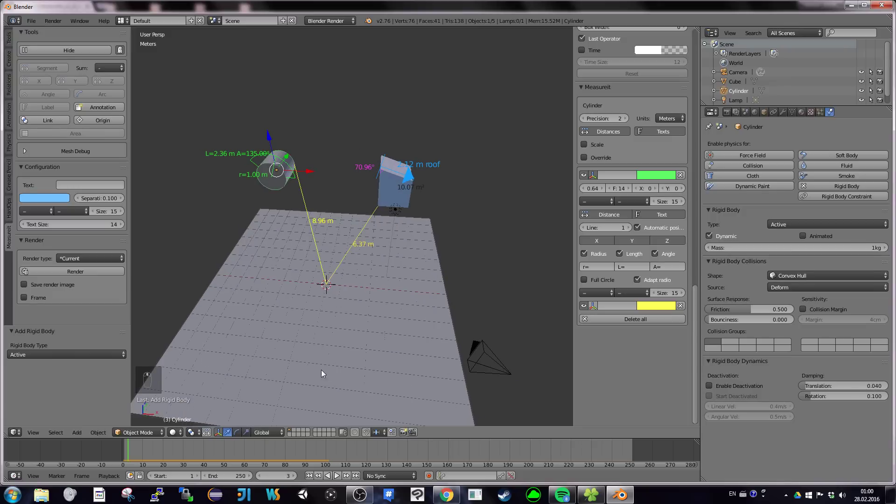
{"action": "left_click_drag", "start_coordinate": [306, 458], "coordinate": [224, 356]}
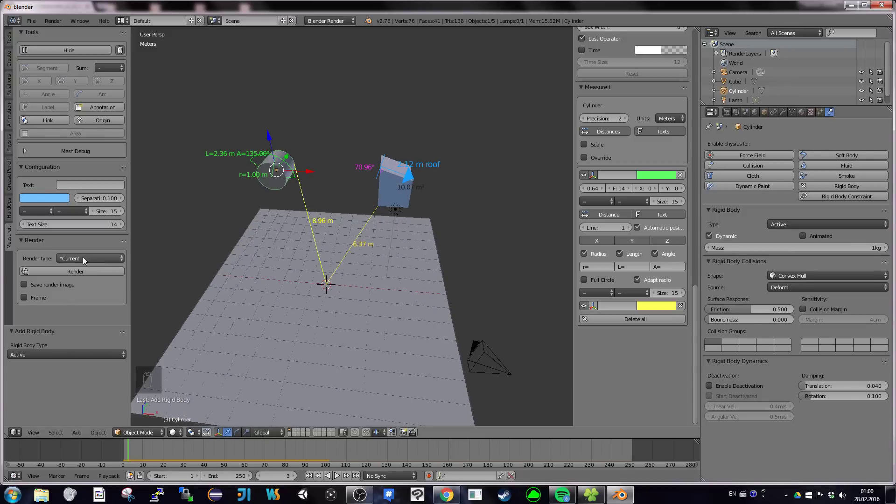
{"action": "left_click_drag", "start_coordinate": [88, 259], "coordinate": [247, 423]}
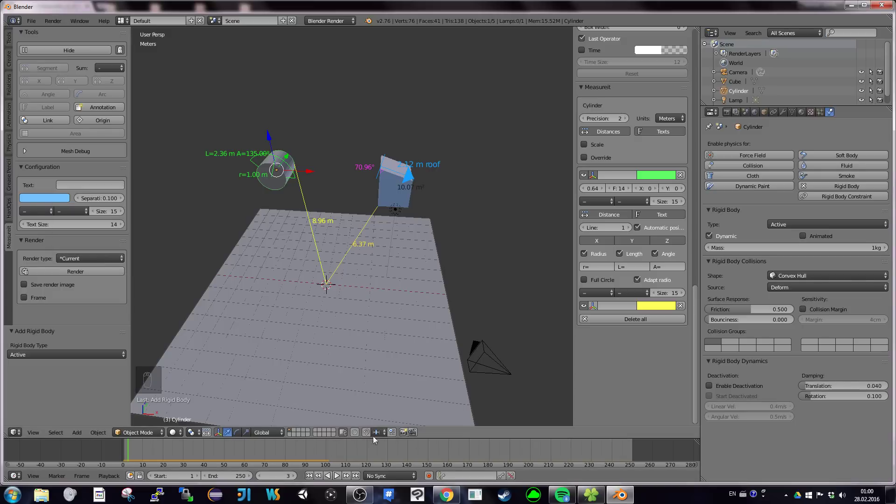
{"action": "left_click_drag", "start_coordinate": [142, 453], "coordinate": [318, 384]}
{"action": "key", "text": "KP_0"}
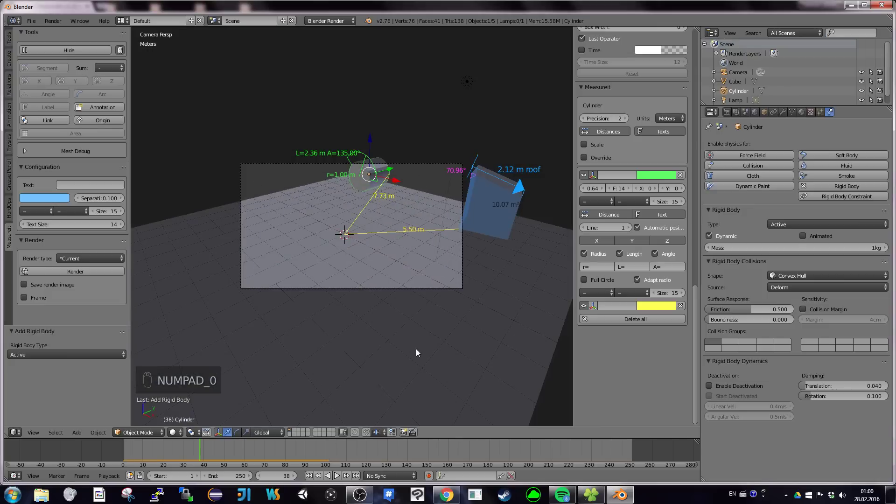